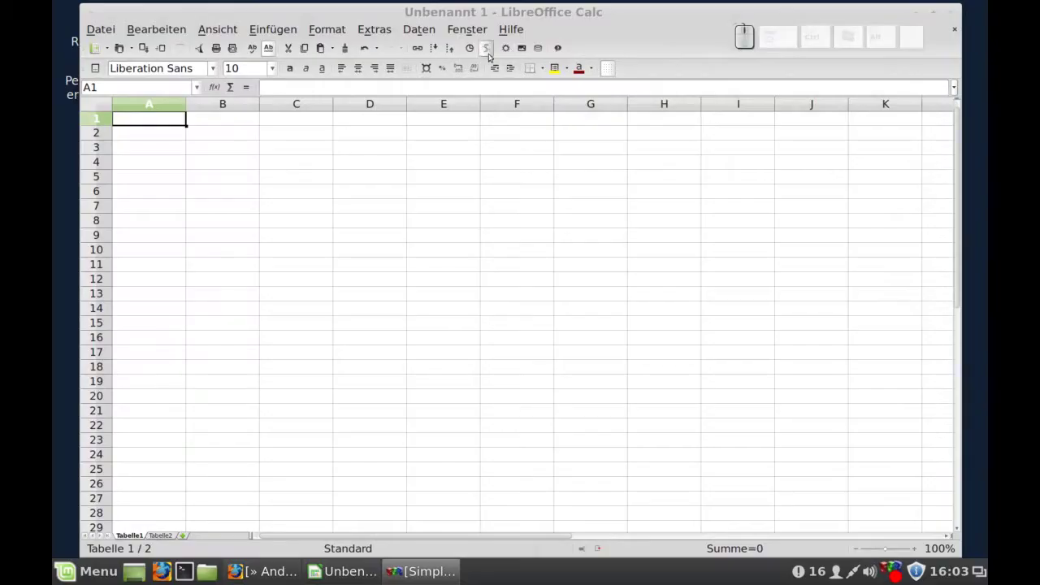
View the LibreOffice version information via Hilfe > Über LibreOffice and dismiss it
{"action": "left_click", "coordinate": [522, 31]}
{"action": "left_click", "coordinate": [522, 112]}
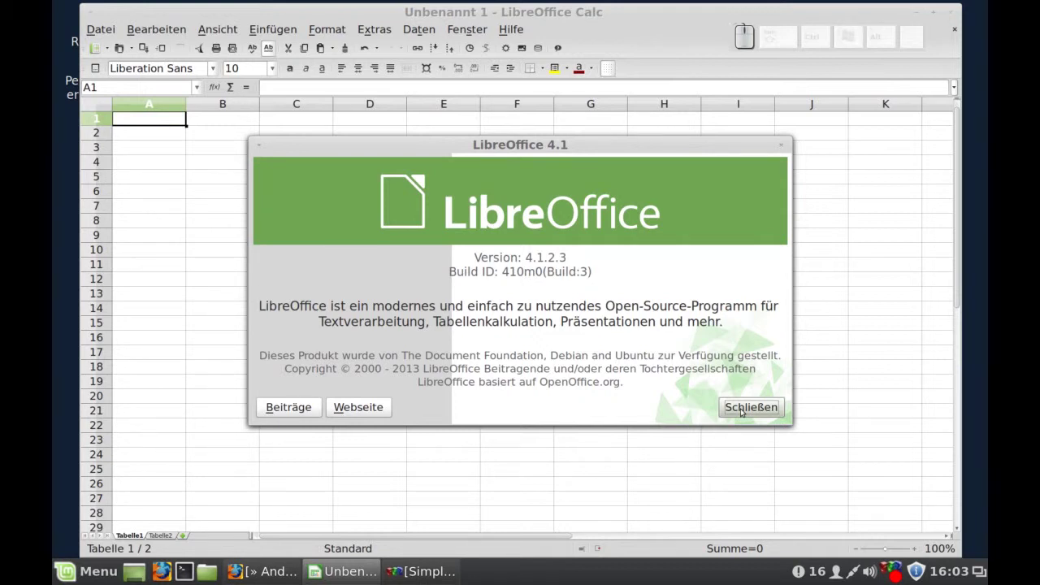
{"action": "left_click", "coordinate": [493, 141]}
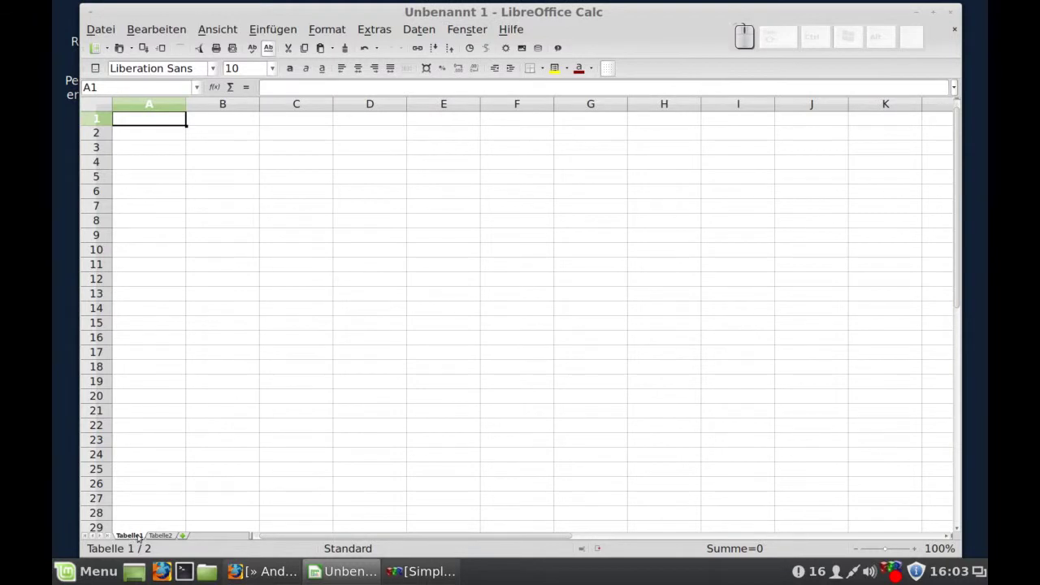
Insert a new sheet named 'Neu' before Tabelle2
{"action": "left_click", "coordinate": [170, 537]}
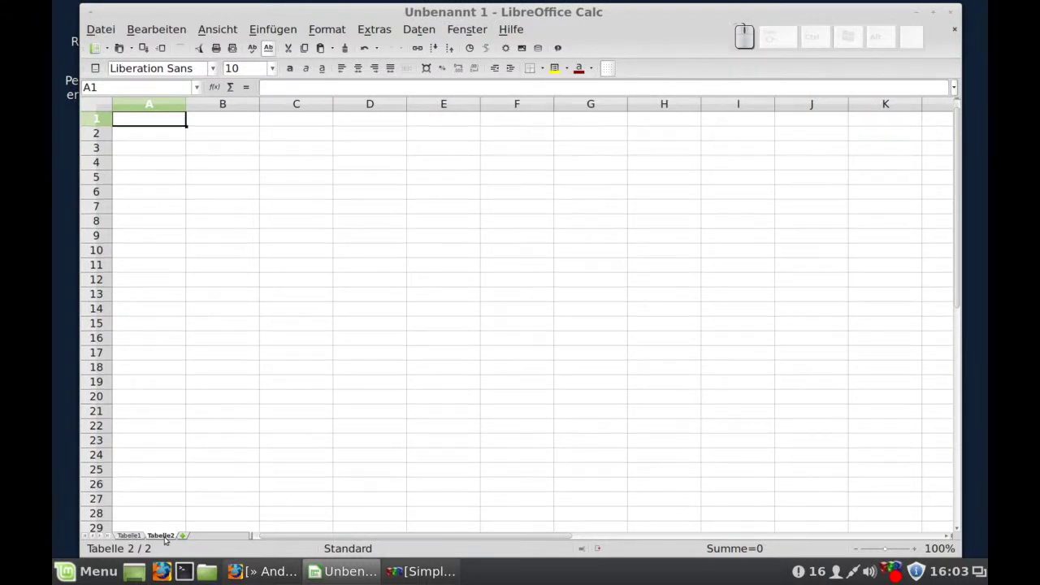
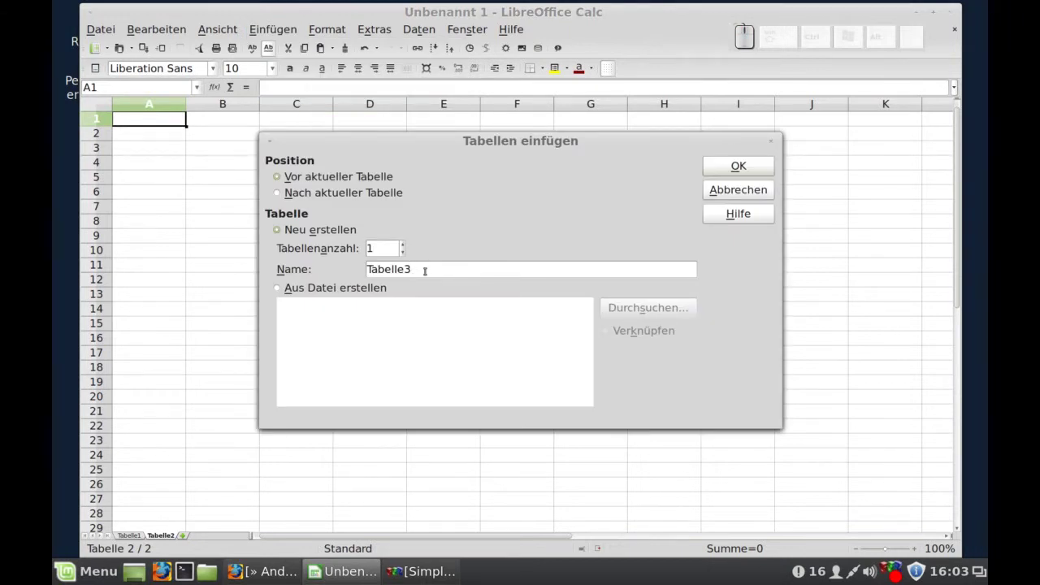
{"action": "key", "text": "BackSpace"}
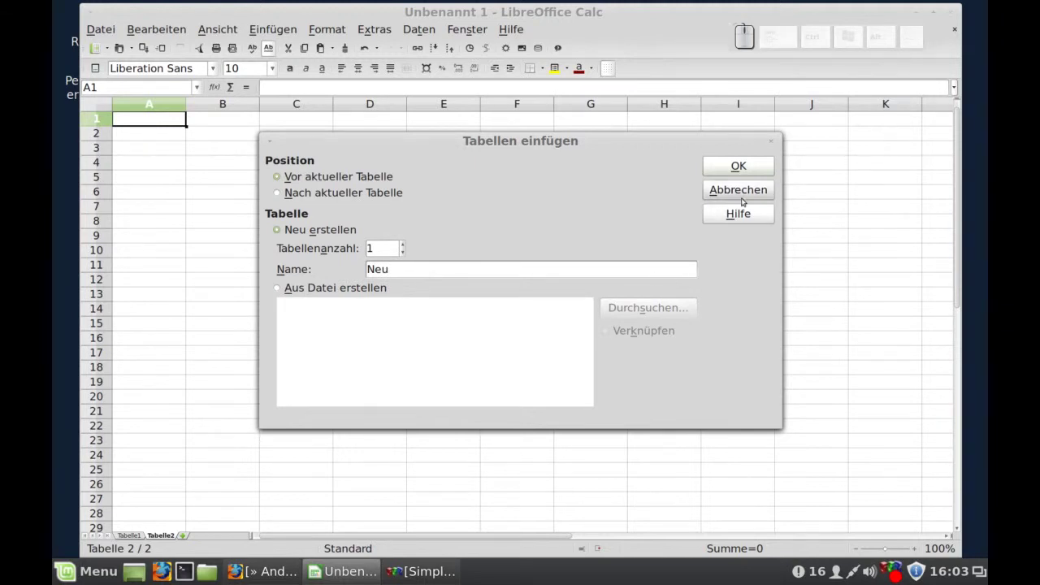
{"action": "left_click", "coordinate": [775, 168]}
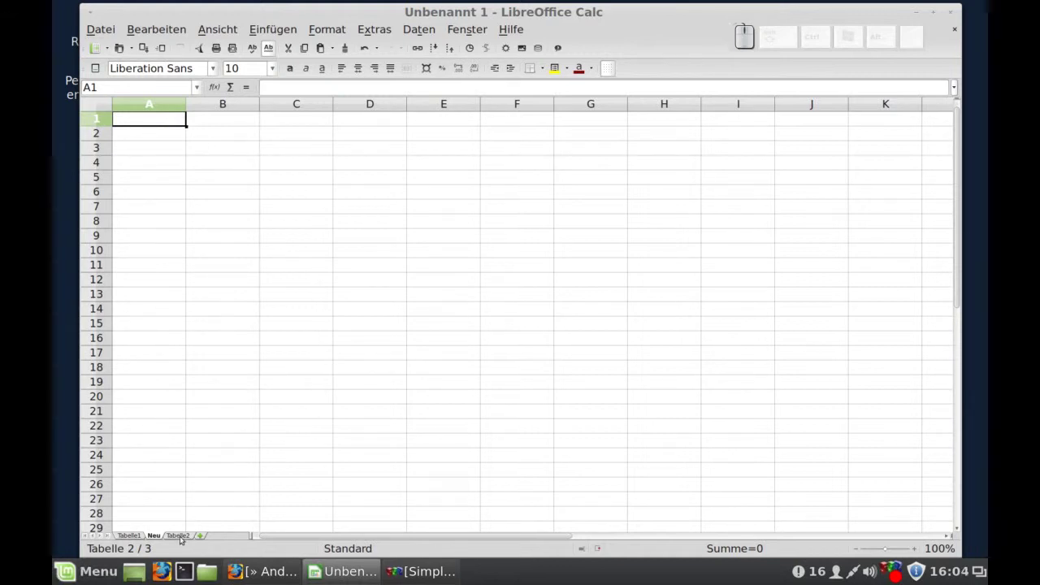
Rename sheet Tabelle2 to 'Neu 2' via Tabelle umbenennen
{"action": "left_click", "coordinate": [185, 537]}
{"action": "right_click", "coordinate": [185, 537]}
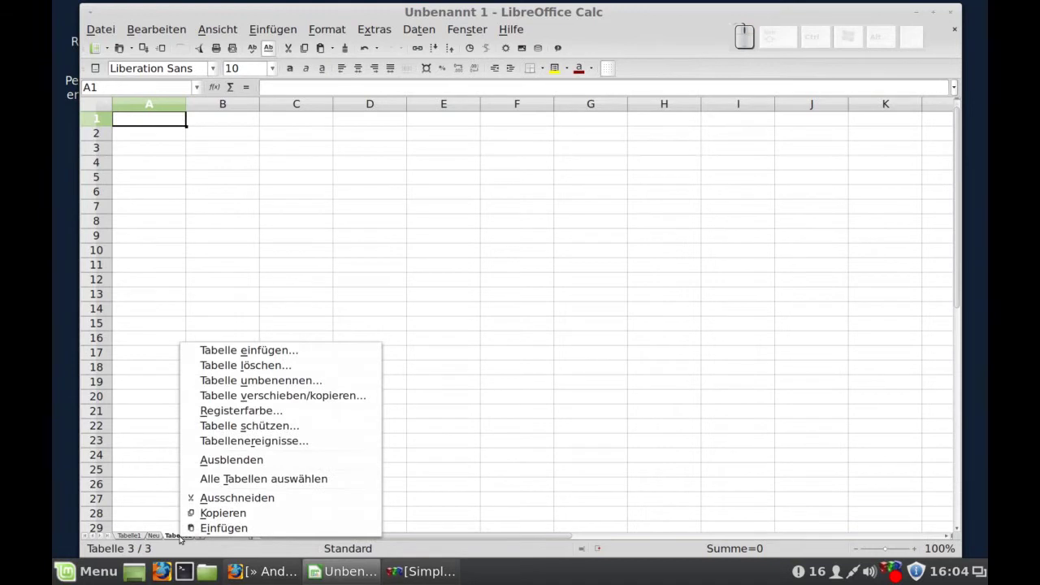
{"action": "left_click", "coordinate": [230, 380]}
{"action": "left_click", "coordinate": [532, 225]}
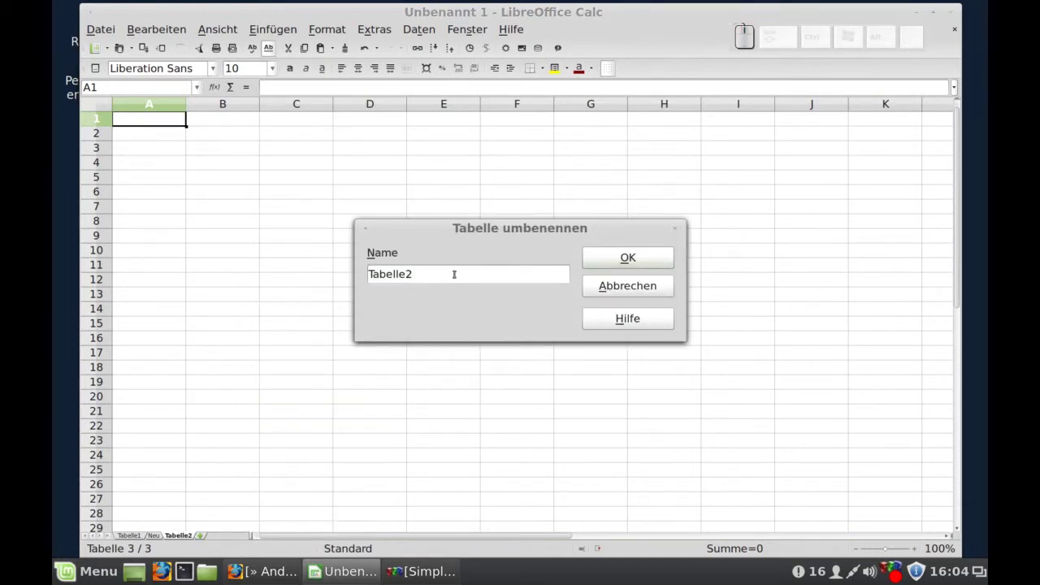
{"action": "key", "text": "BackSpace"}
{"action": "key", "text": "BackSpace"}
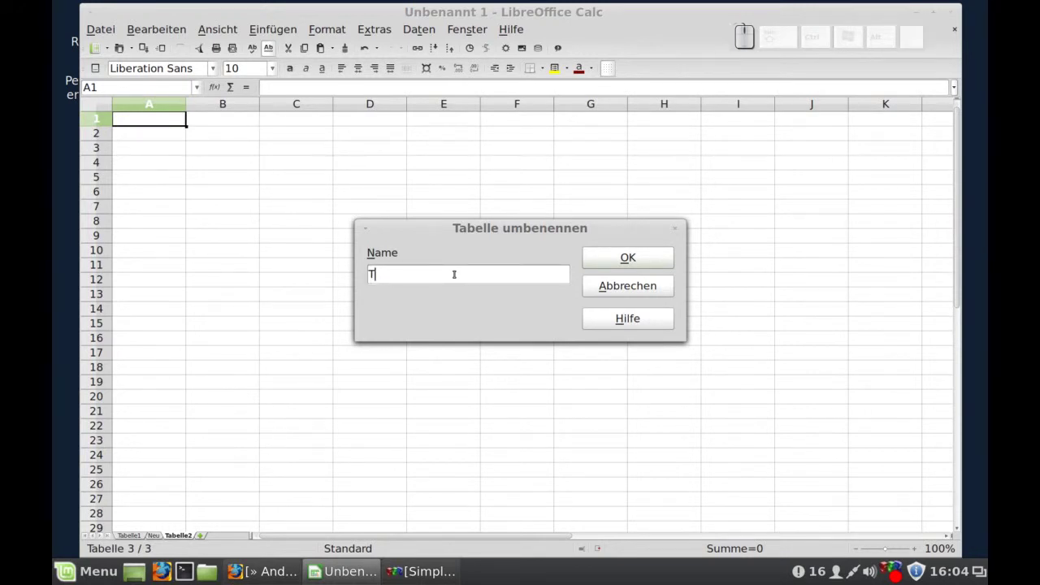
{"action": "key", "text": "BackSpace"}
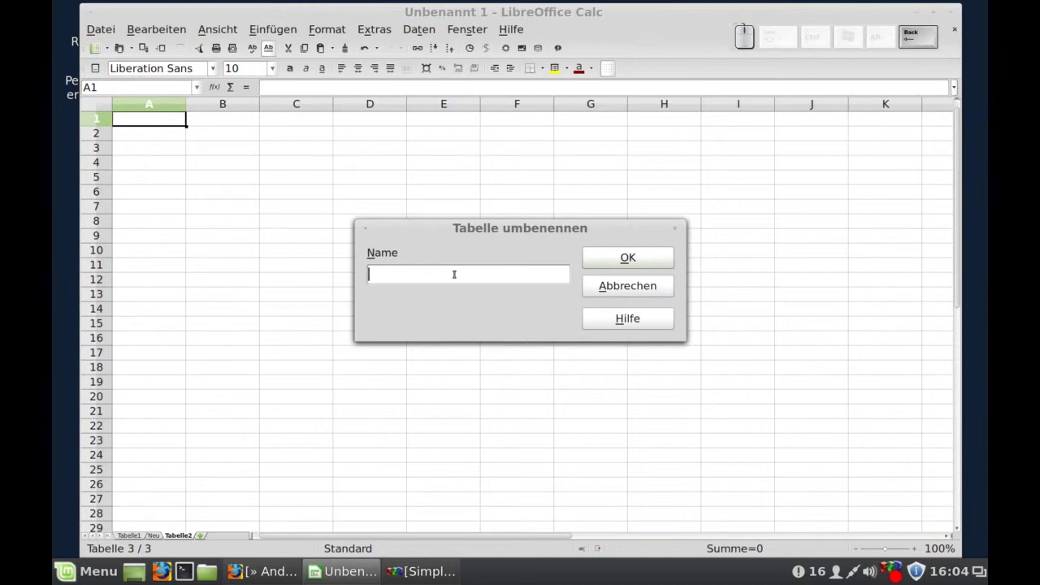
{"action": "key", "text": "shift+space"}
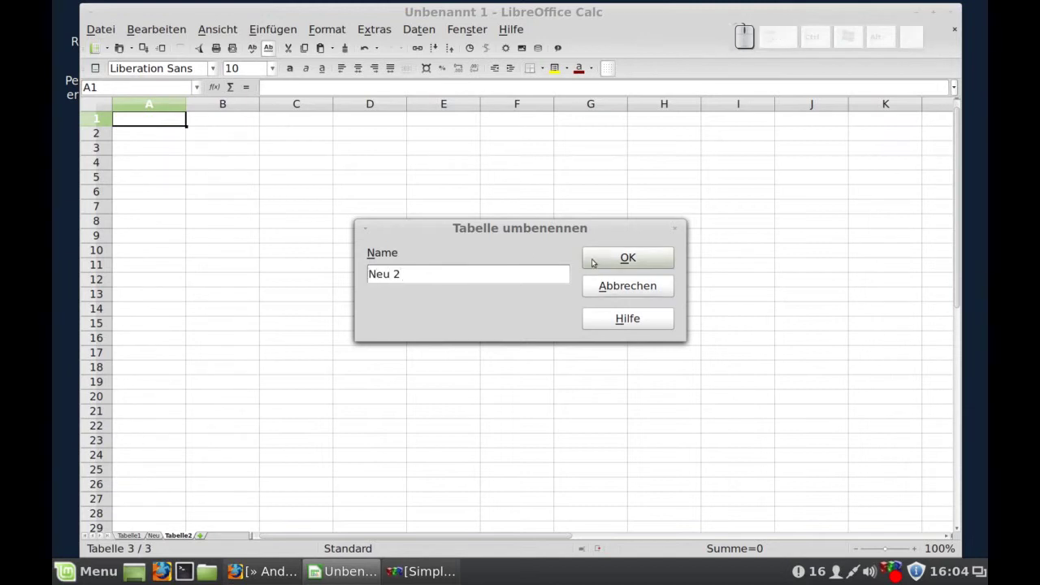
{"action": "left_click", "coordinate": [675, 261]}
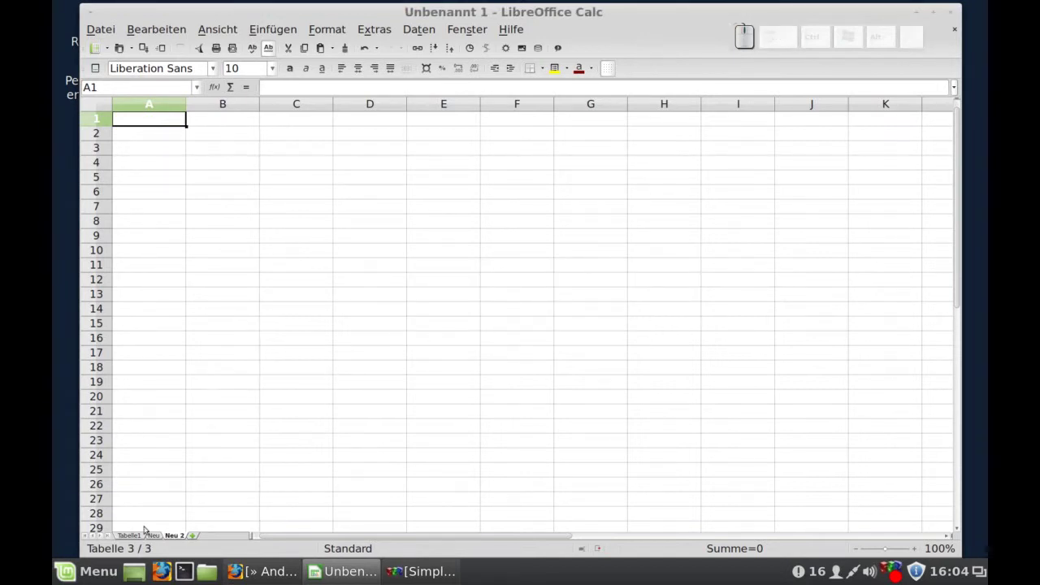
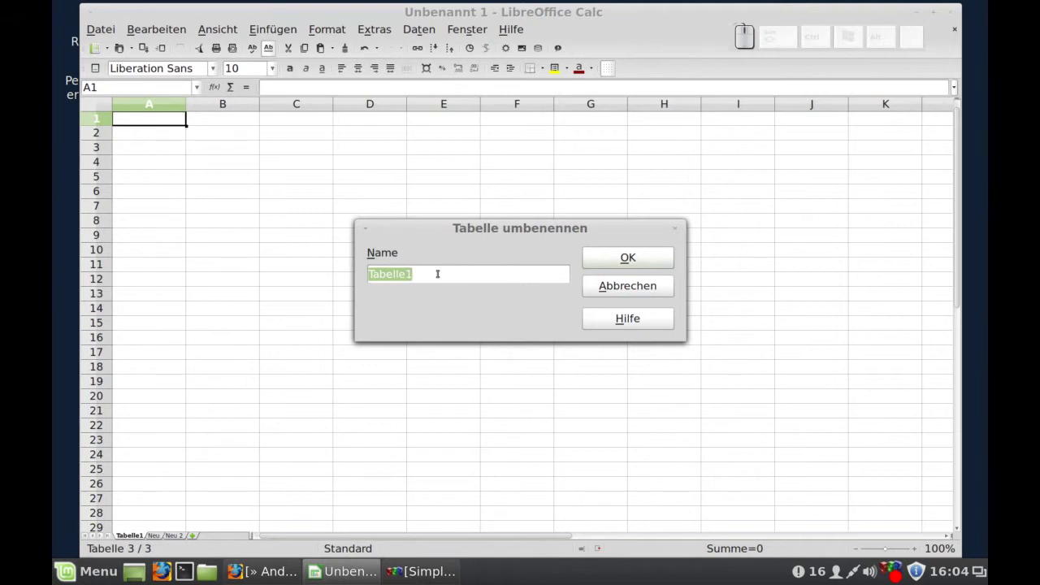
Rename sheet Tabelle1 to 'neu 1'
{"action": "left_click", "coordinate": [531, 225]}
{"action": "key", "text": "BackSpace"}
{"action": "key", "text": "shift+e"}
{"action": "key", "text": "shift+u"}
{"action": "key", "text": "shift+space"}
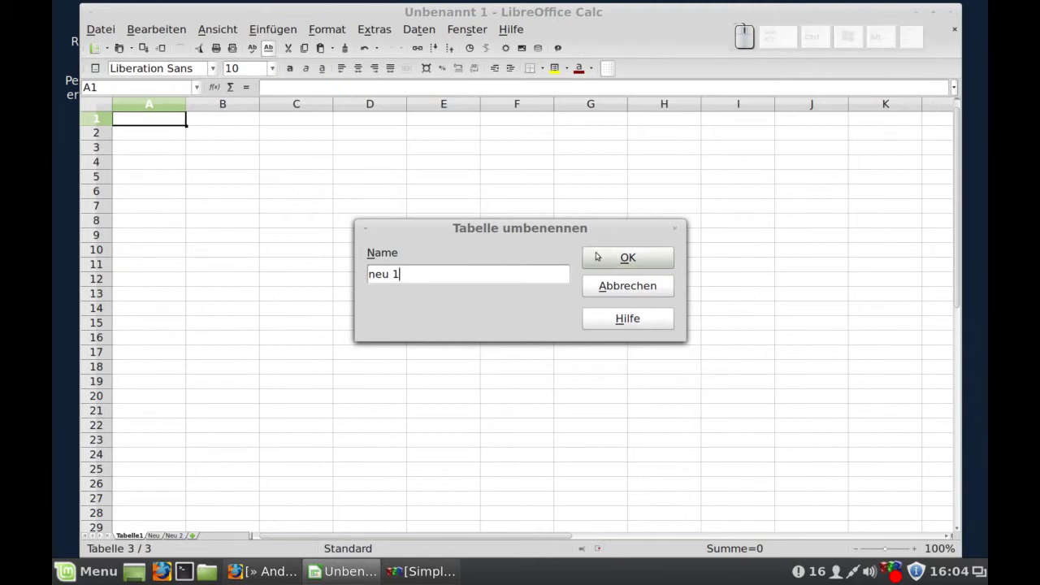
{"action": "left_click", "coordinate": [602, 254]}
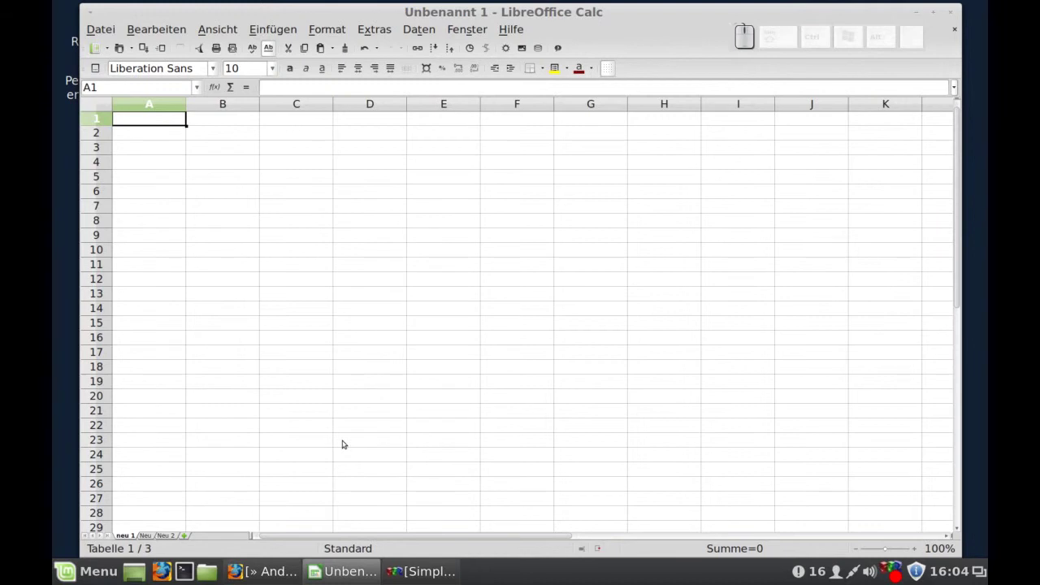
Show the LibreOffice version information again via Hilfe > Über LibreOffice
{"action": "left_click", "coordinate": [526, 33]}
{"action": "left_click", "coordinate": [526, 116]}
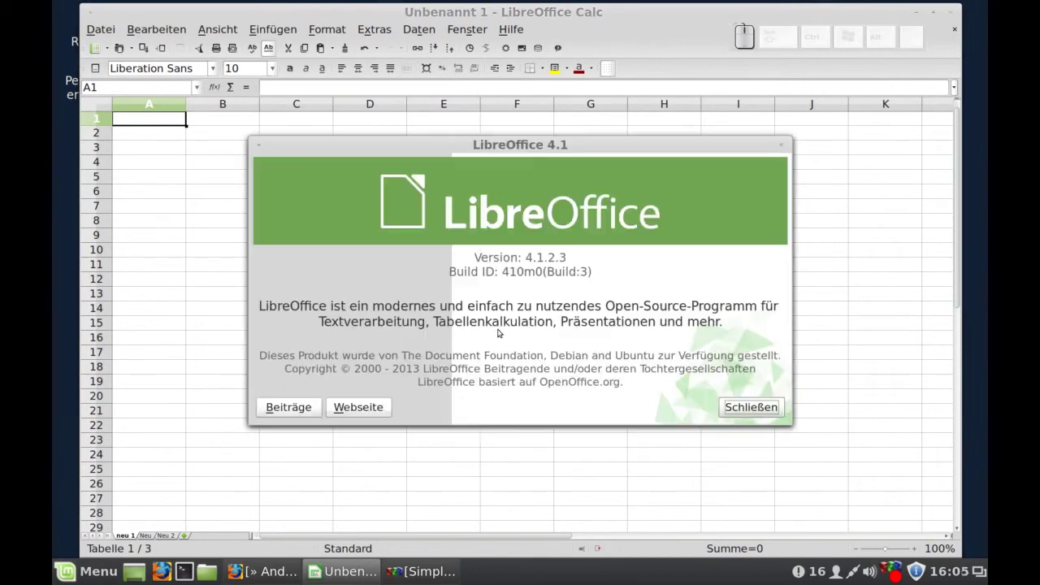